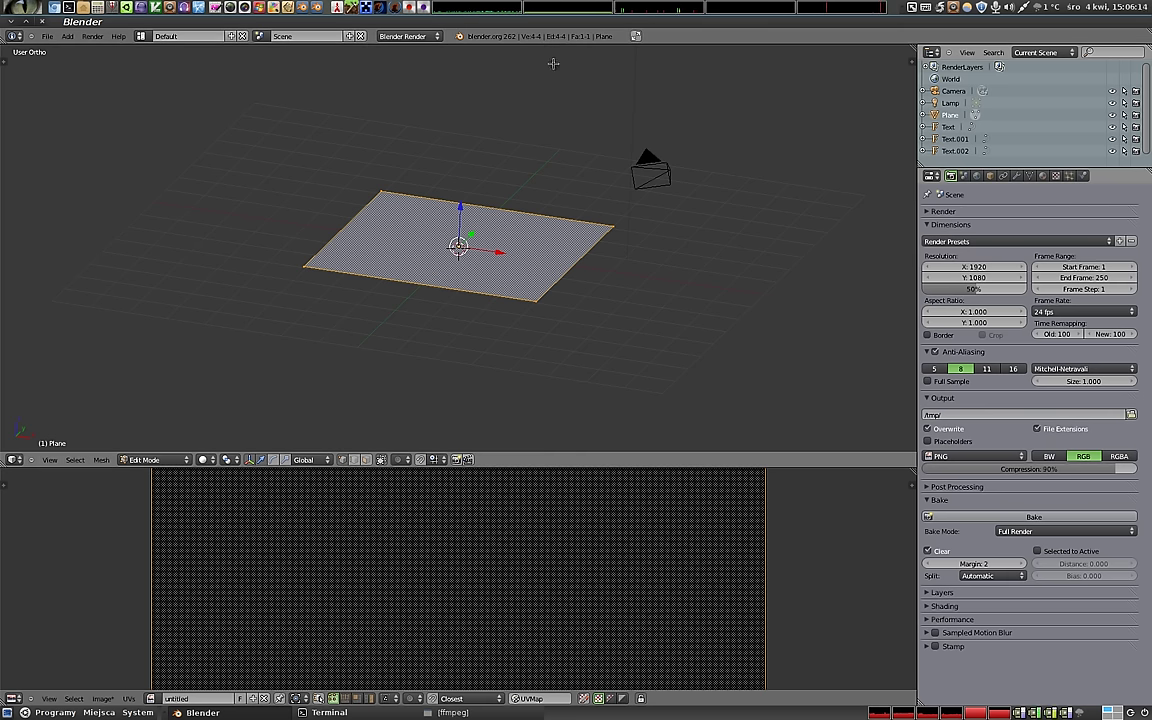
UV-unwrap the plane's mesh onto a new image and return to Object Mode.
key(u)
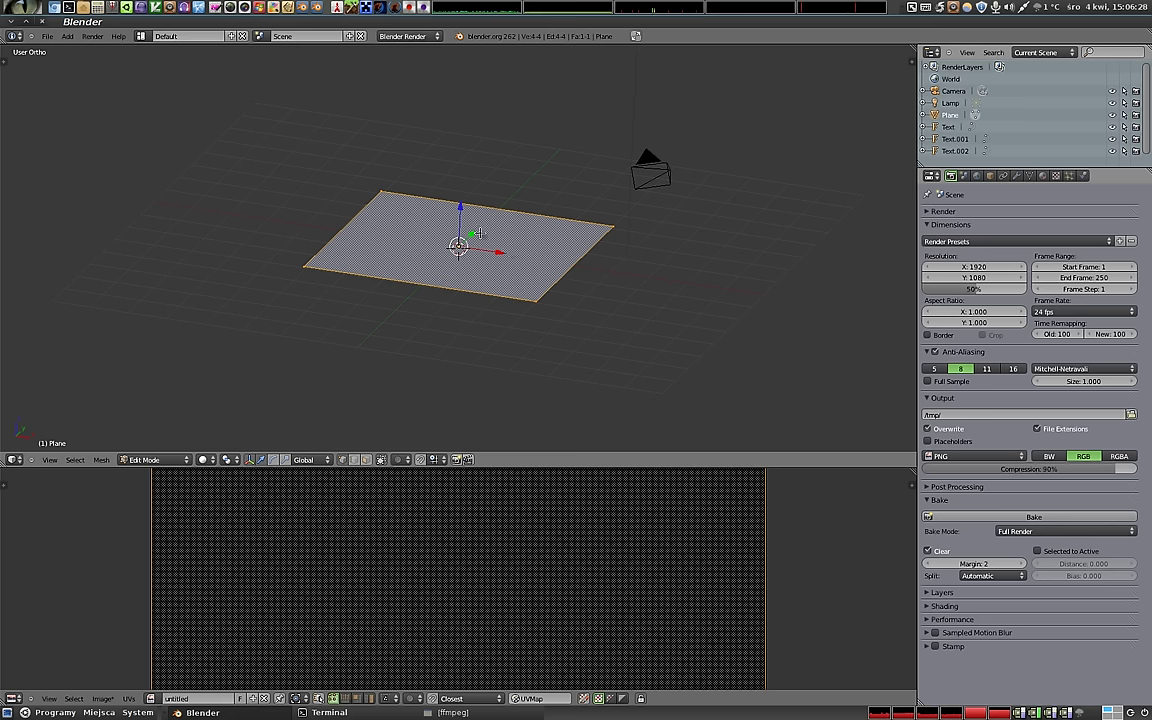
key(Tab)
middle_click(385, 201)
middle_click(473, 261)
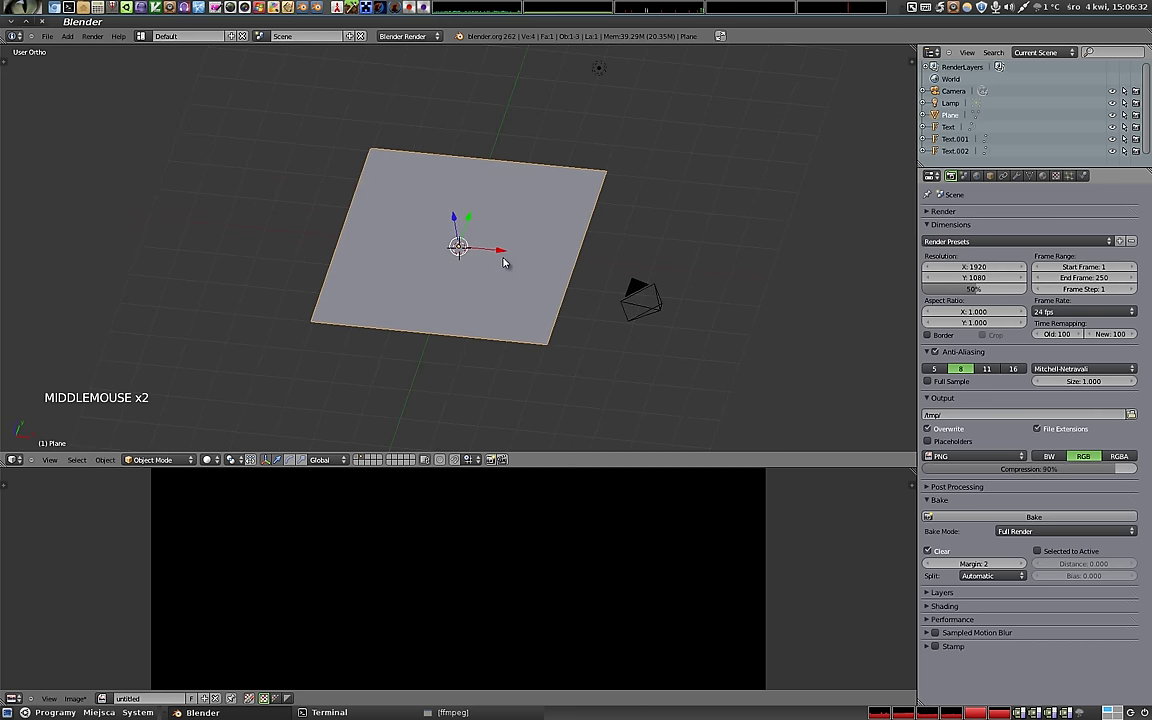
Apply the plane's scale so its transform reads 1 while keeping its size.
key(n)
click(806, 58)
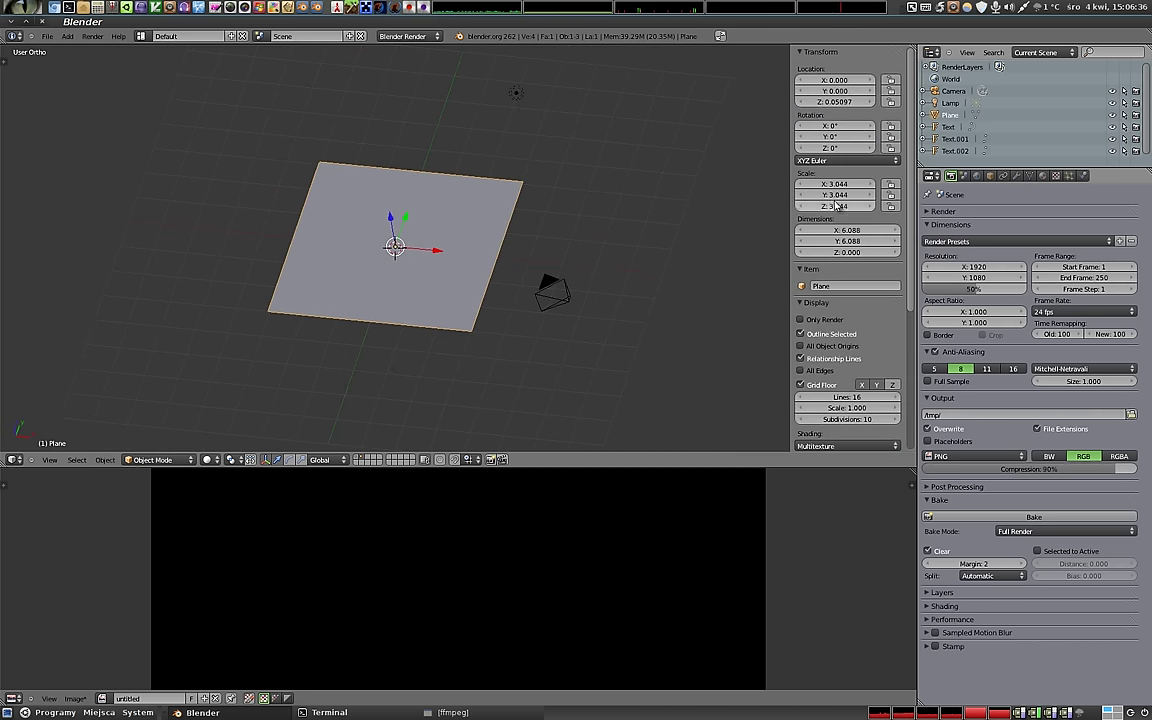
middle_click(392, 275)
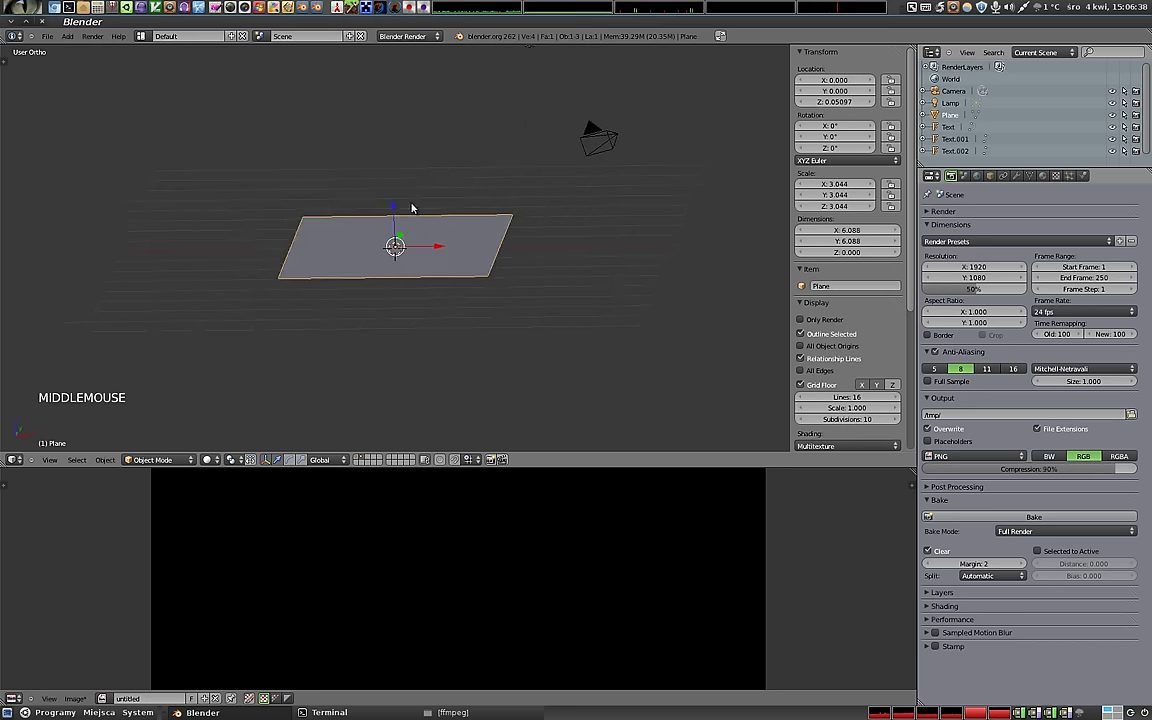
middle_click(519, 277)
middle_click(379, 201)
middle_click(376, 223)
key(ctrl+a)
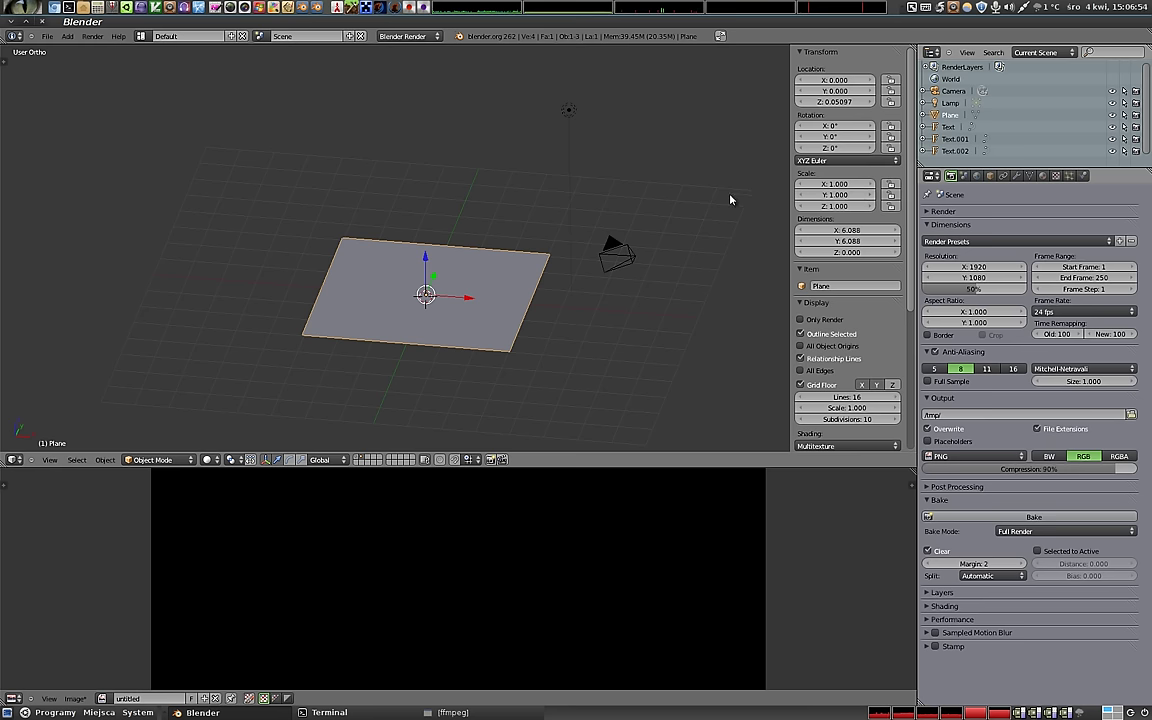
key(n)
middle_click(488, 330)
middle_click(451, 272)
Recheck the UV unwrap in Edit Mode, then create a new material for the plane.
key(Tab)
key(u)
scroll(down, 3)
scroll(up, 3)
key(Tab)
scroll(down, 3)
middle_click(512, 291)
middle_click(546, 234)
middle_click(325, 273)
click(1049, 178)
click(1015, 254)
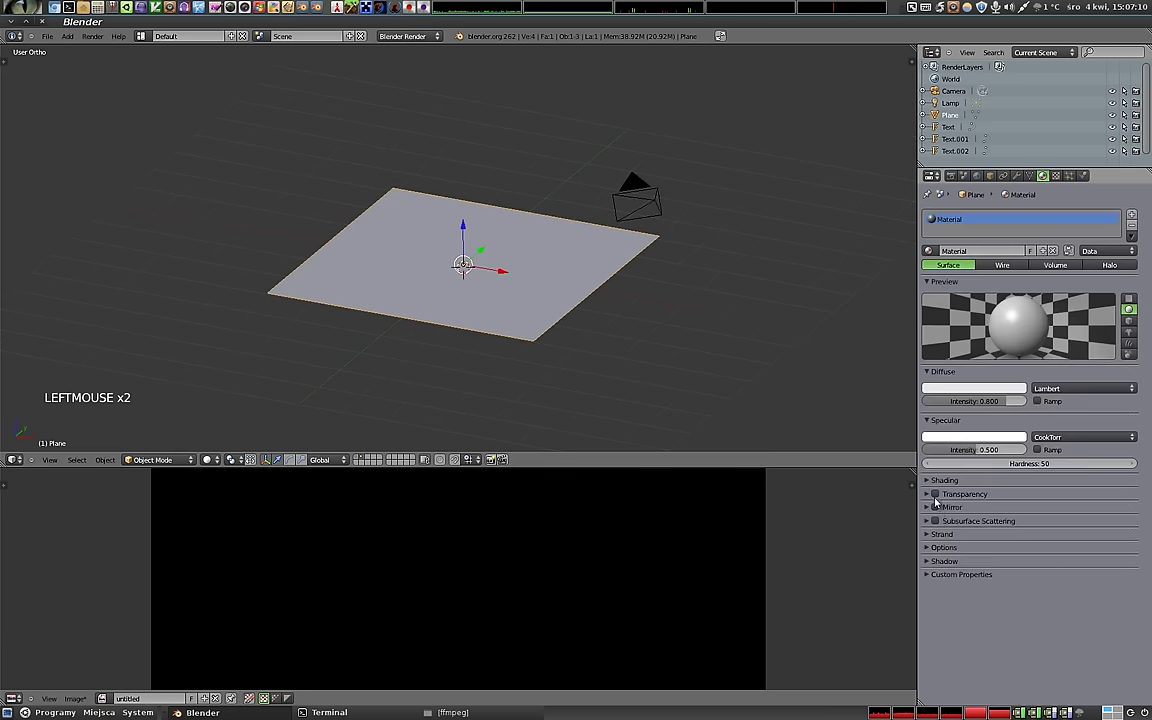
Make the material Z-transparent with Alpha 0 and test-render it.
click(929, 498)
click(1020, 526)
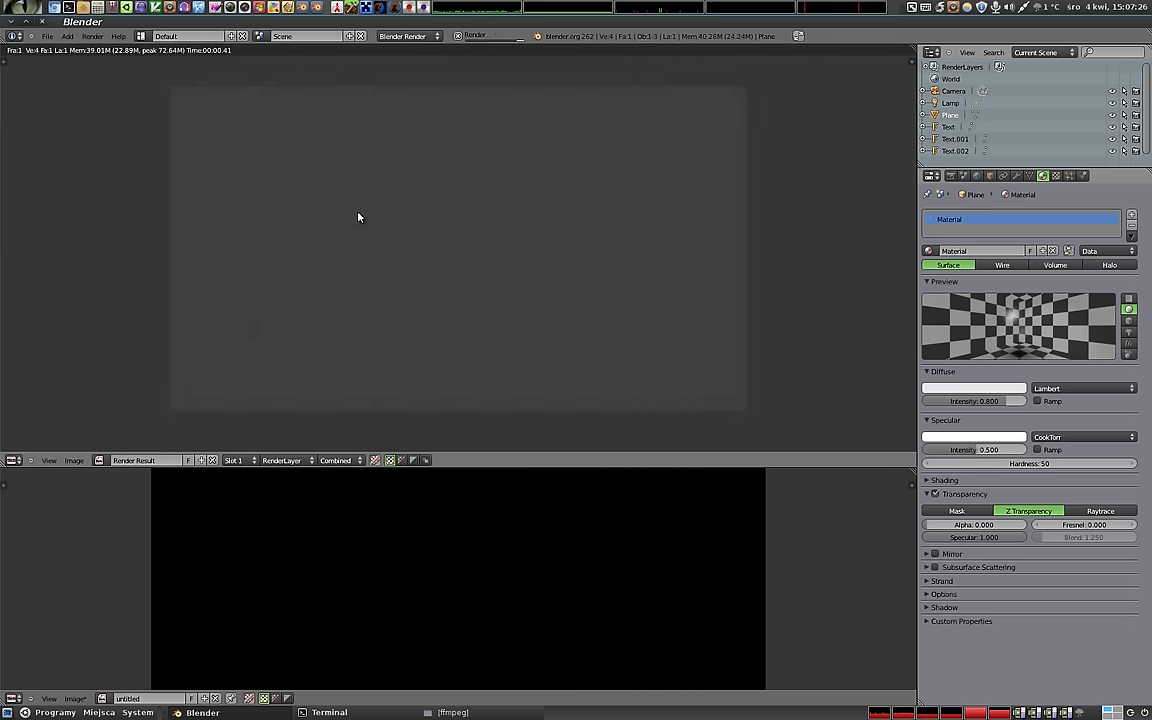
key(F12)
key(Escape)
click(1059, 180)
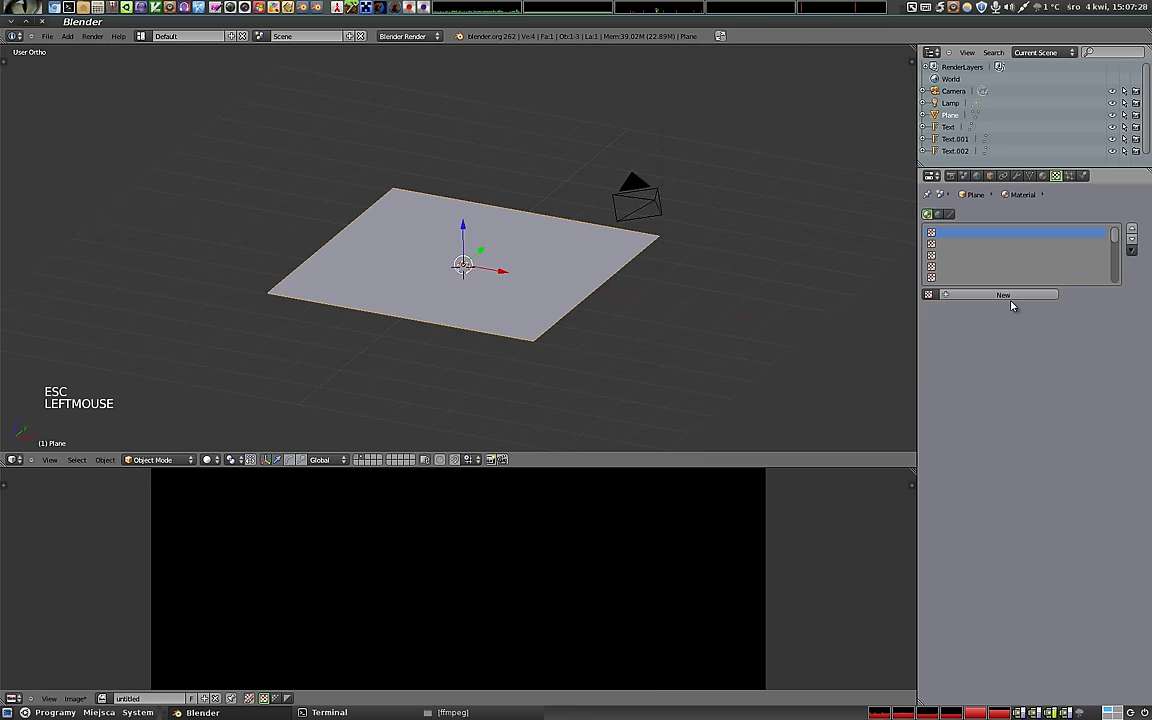
Add a Voronoi texture with Noise Size 0.45 and Contrast 3.2.
click(1015, 297)
click(1019, 313)
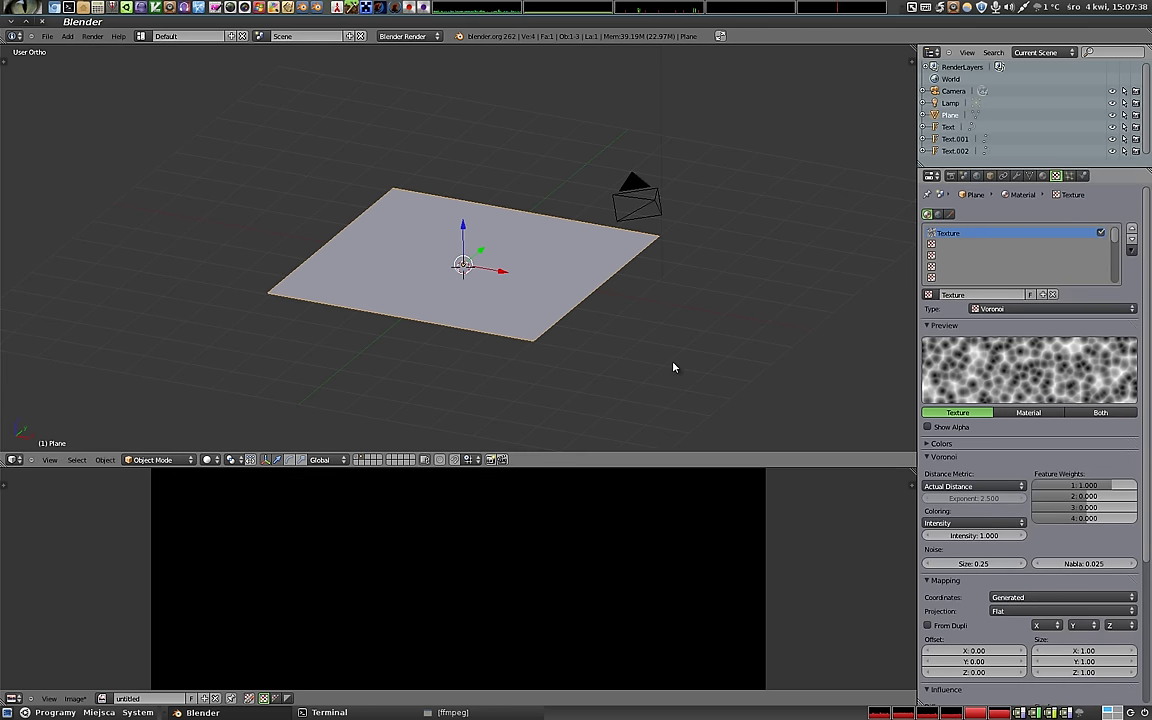
click(1025, 567)
click(1028, 567)
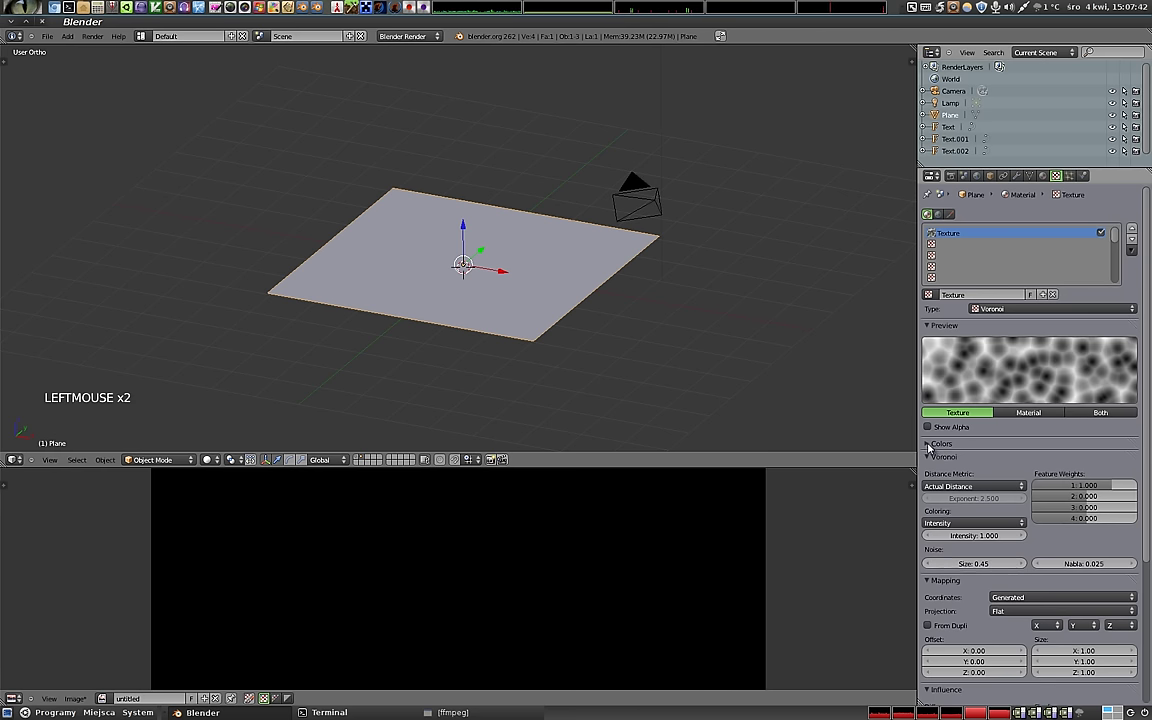
click(1084, 502)
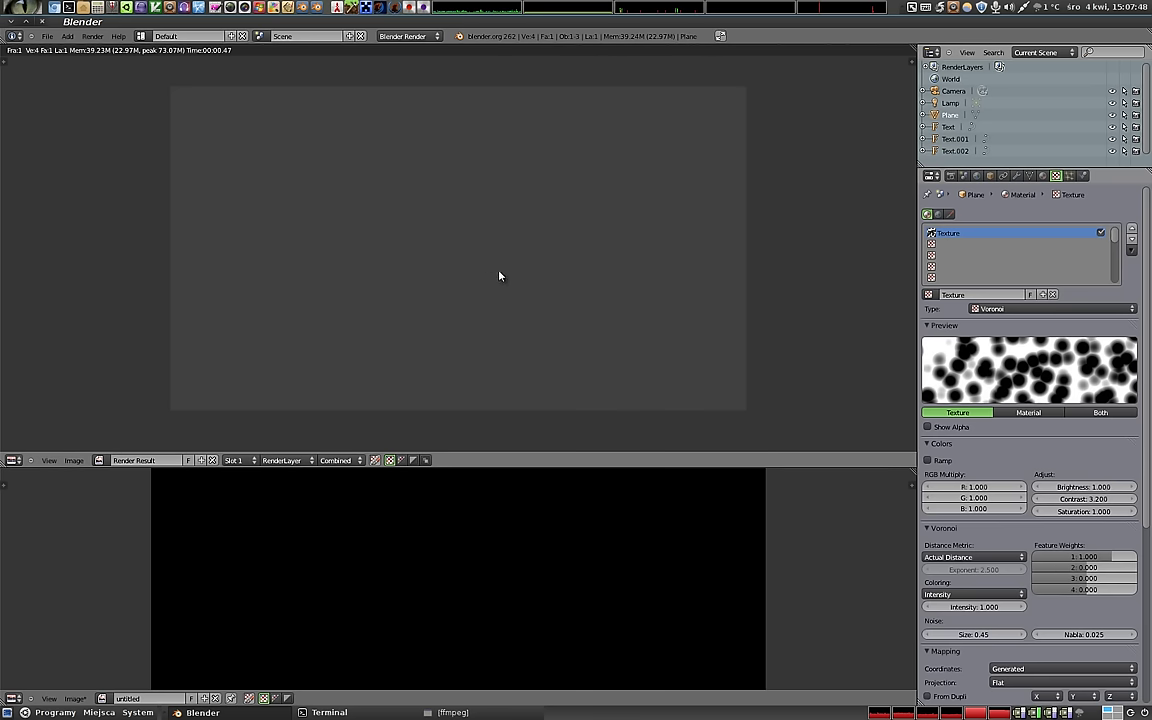
Set the texture's Influence to Alpha instead of Color.
key(Escape)
scroll(down, 3)
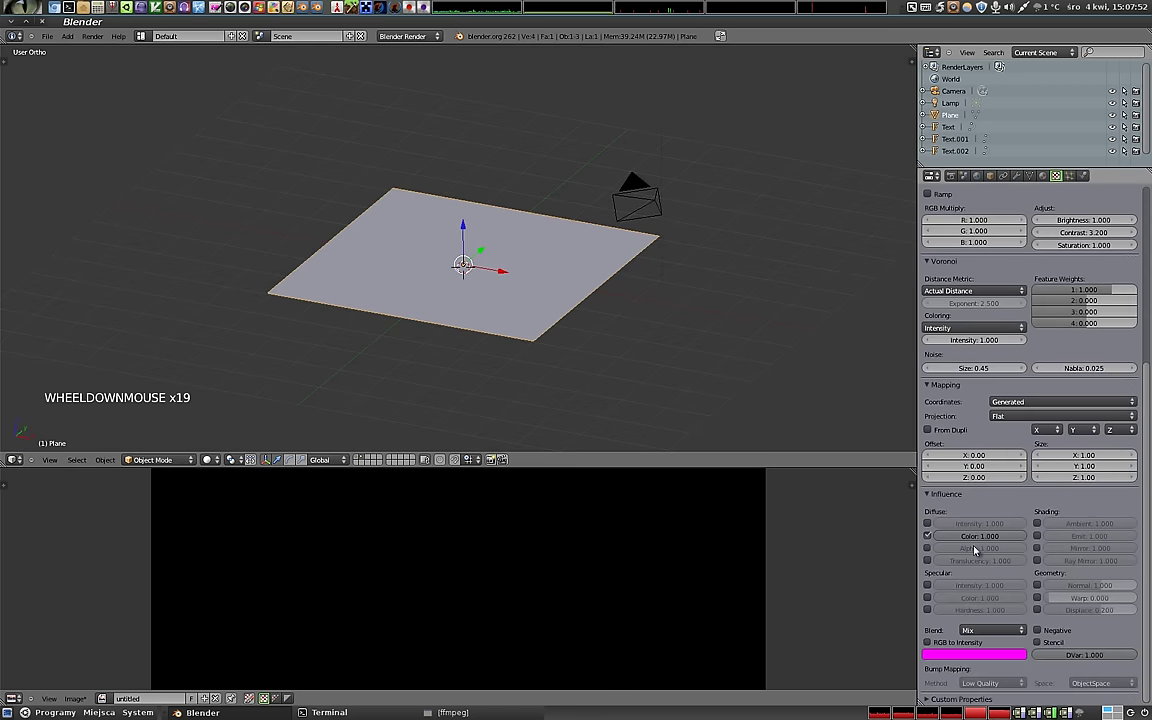
click(930, 551)
click(929, 537)
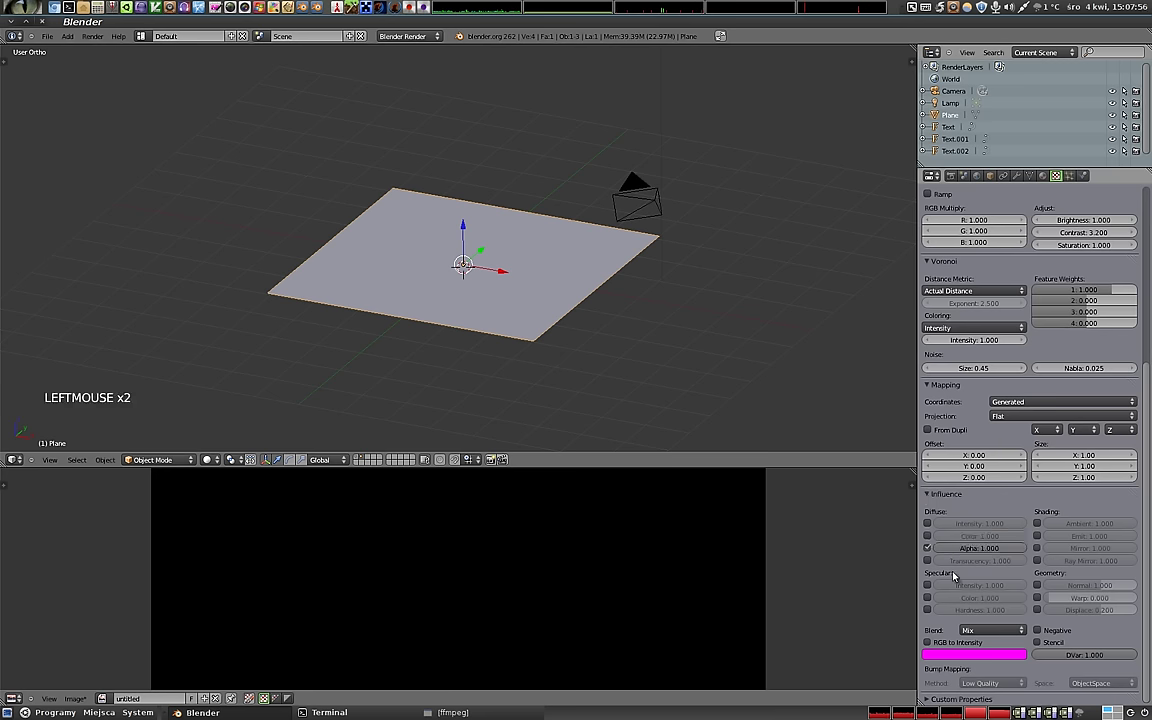
Set Bake Mode to Alpha and bake the plane to an image of white circles on black.
scroll(up, 3)
scroll(up, 3)
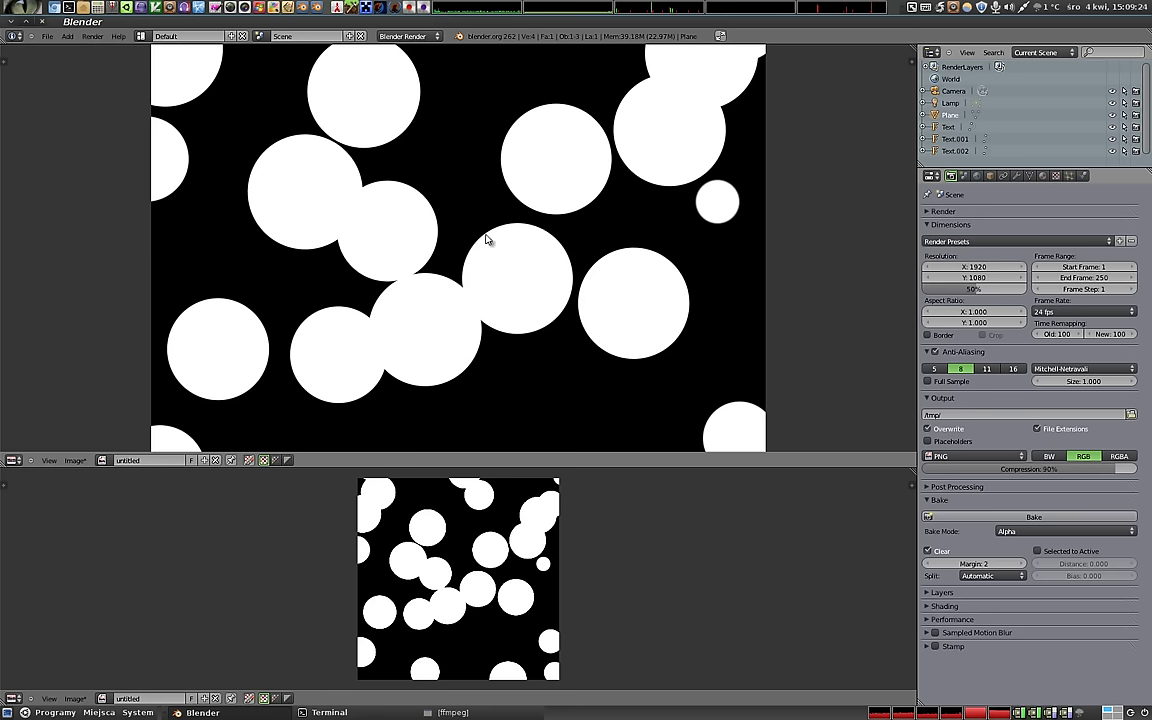
Return to the 3D view and review the Voronoi texture settings.
key(Escape)
middle_click(476, 281)
middle_click(596, 328)
middle_click(442, 327)
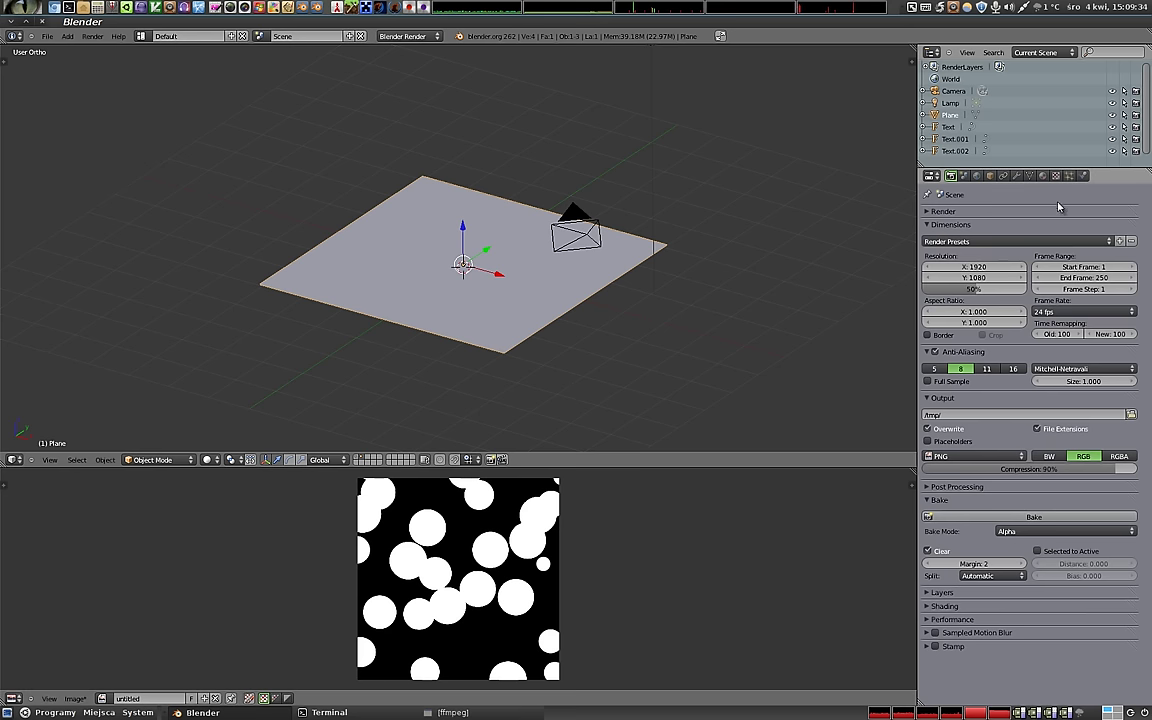
click(1061, 178)
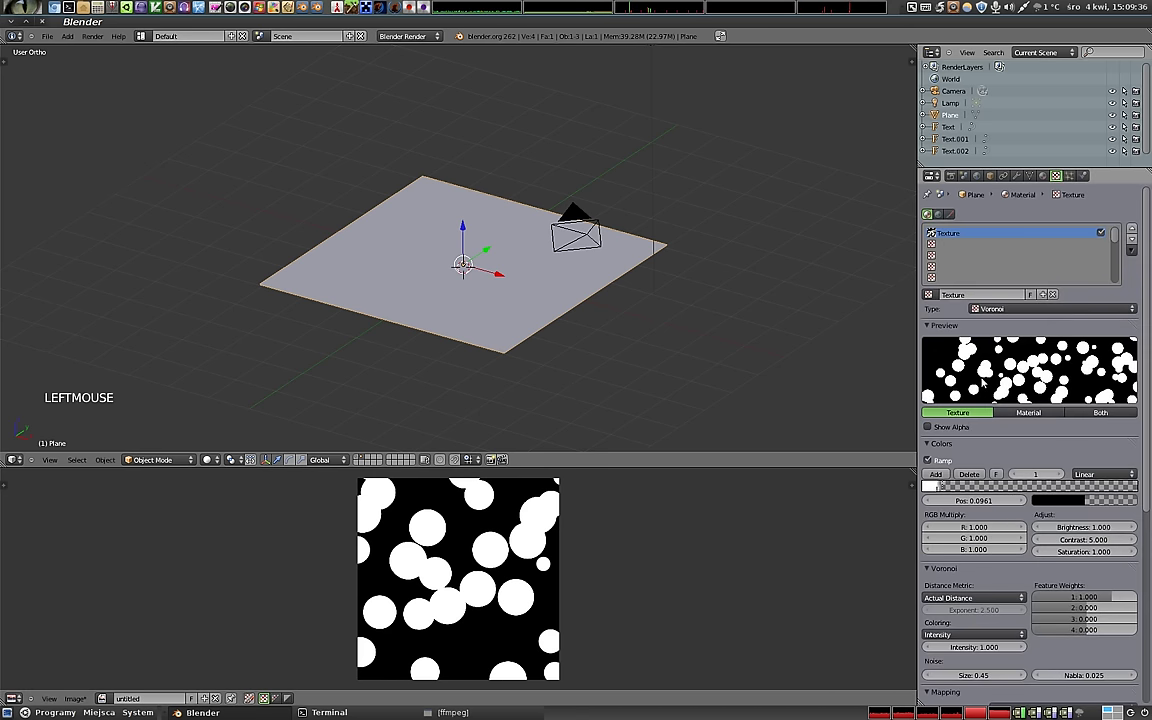
scroll(down, 3)
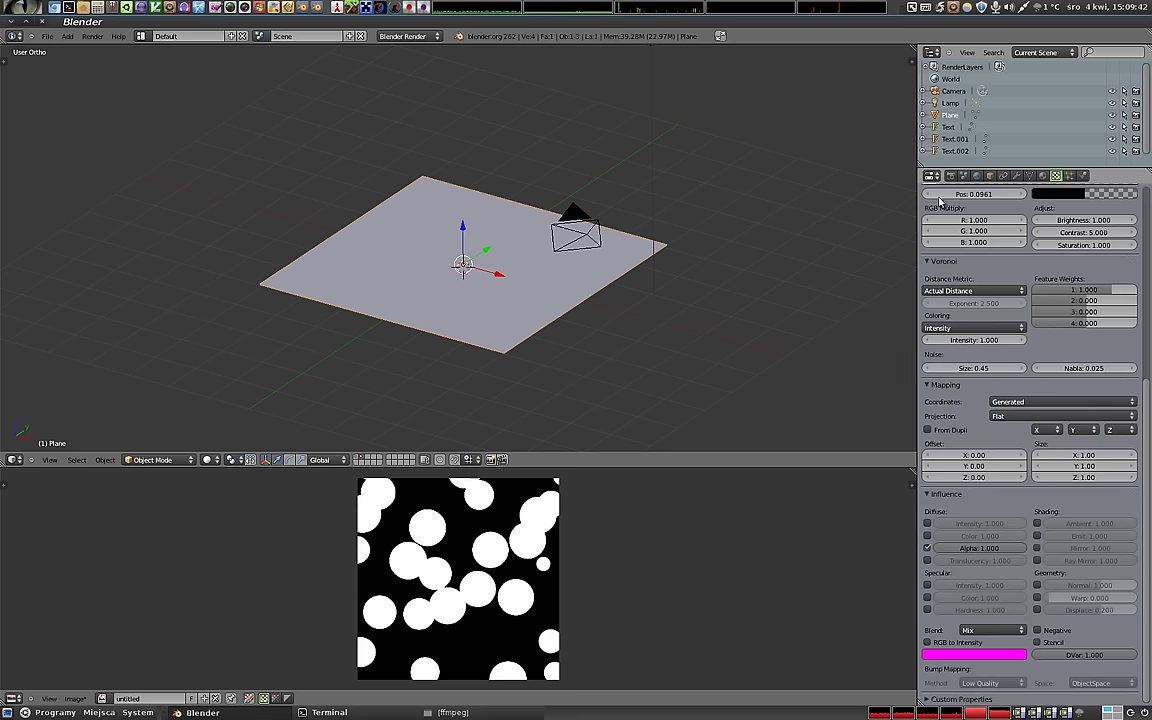
Look over the other bake types in Render settings, keeping Bake Mode on Alpha.
click(955, 180)
click(1018, 534)
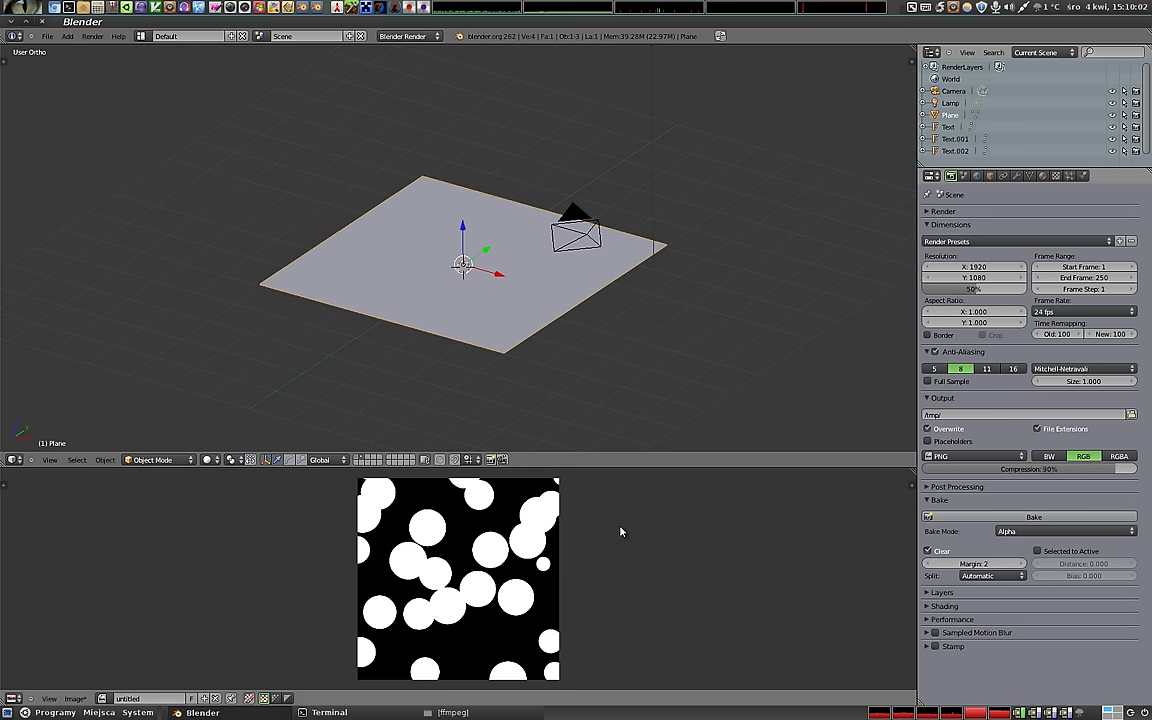
scroll(up, 3)
scroll(down, 3)
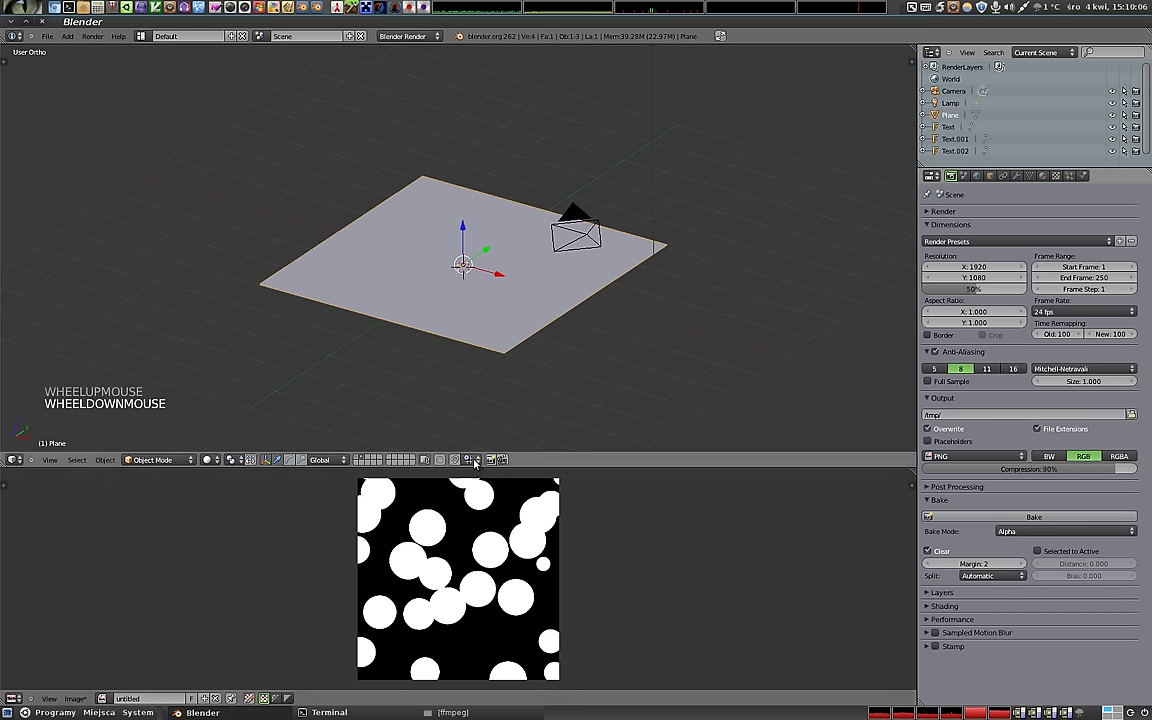